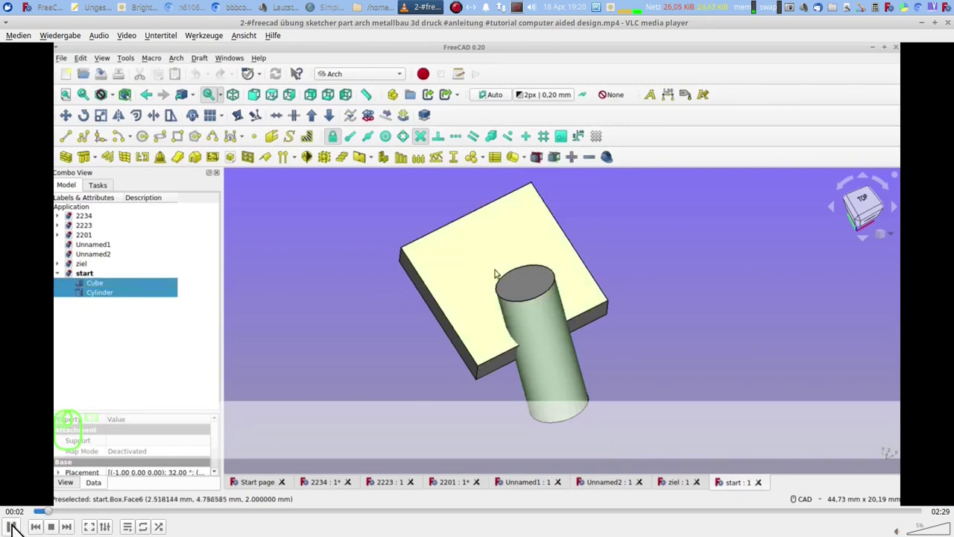
Cut the cylinder with the cube's face plane using Arch Cut Plane and confirm
left_click(18, 515)
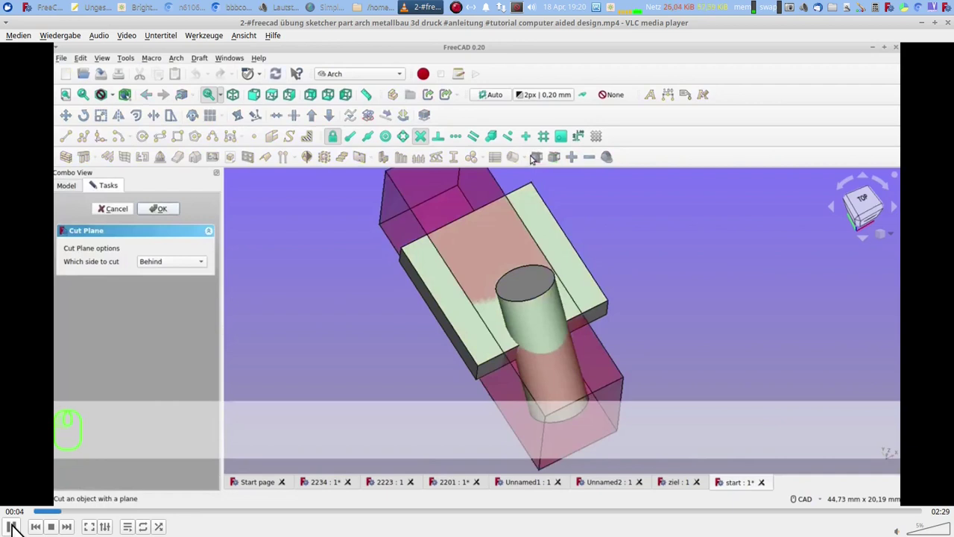
left_click(18, 515)
left_click(18, 515)
left_click(17, 516)
middle_click(18, 515)
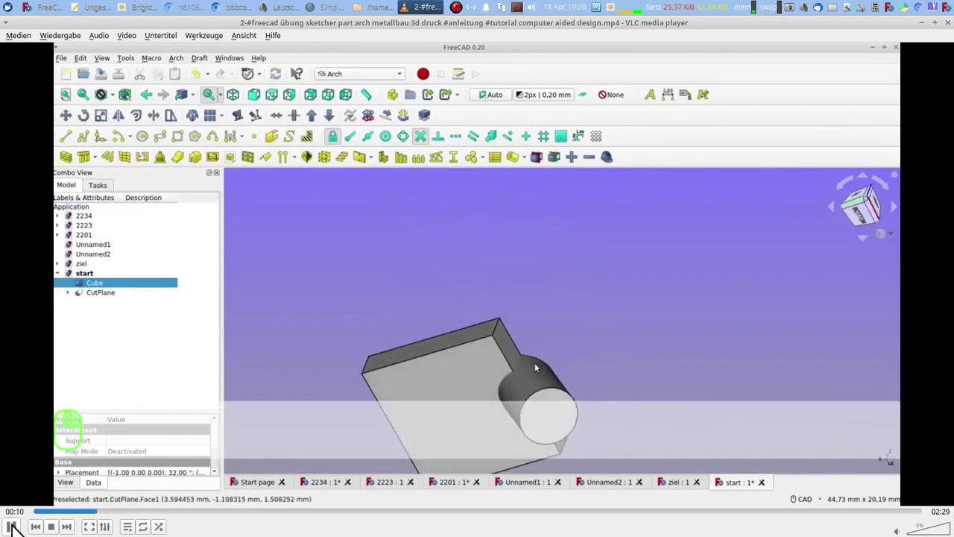
left_click(18, 515)
Redo the cut with Which side to cut set to Front, then move to the Sketcher workbench
left_click(18, 515)
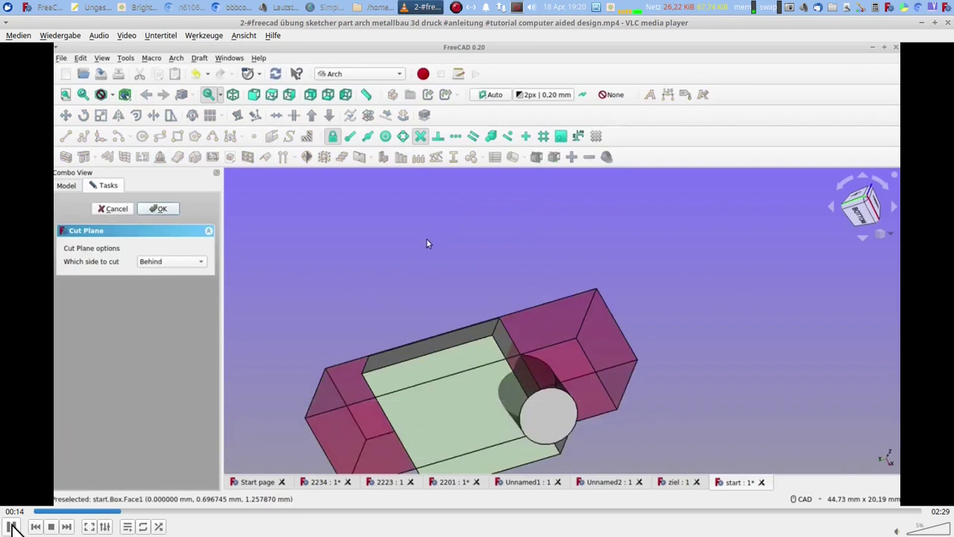
left_click(18, 515)
left_click(18, 515)
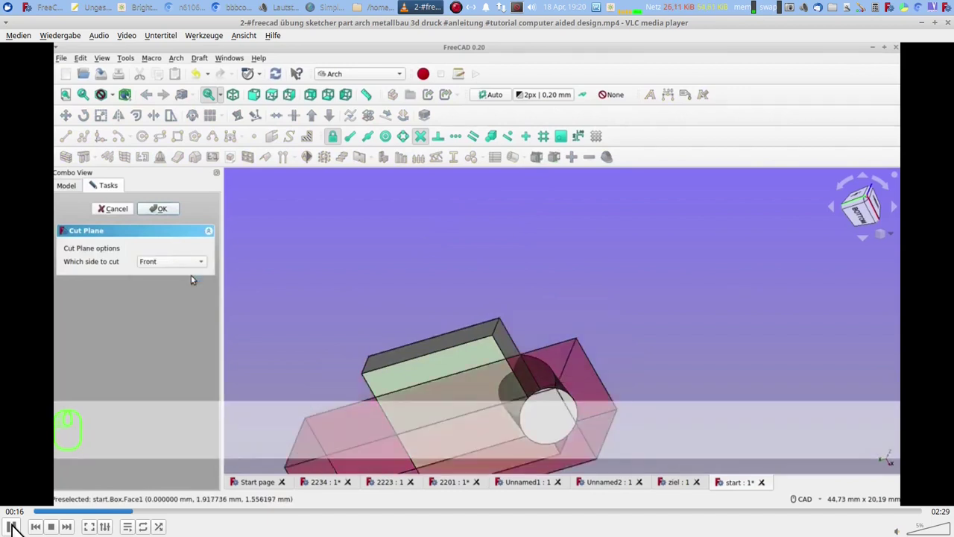
left_click(18, 515)
left_click(18, 515)
double_click(18, 515)
left_click(18, 515)
Create a new sketch on the cut face and pin the line's end onto the ellipse
left_click(18, 515)
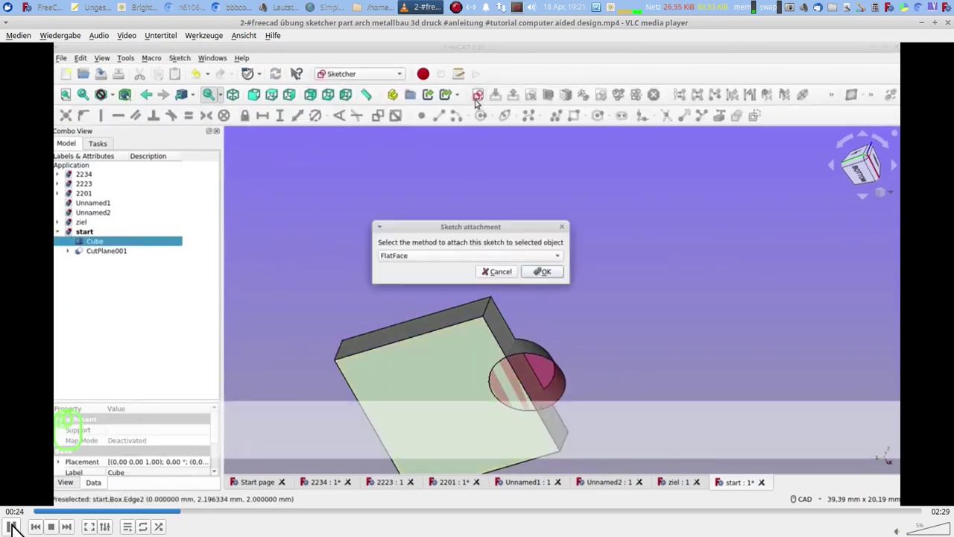
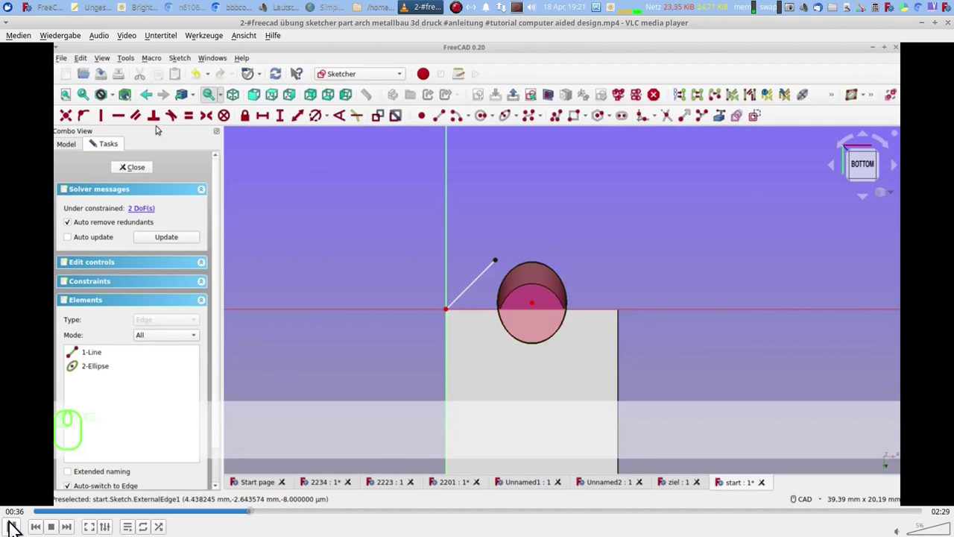
left_click(15, 512)
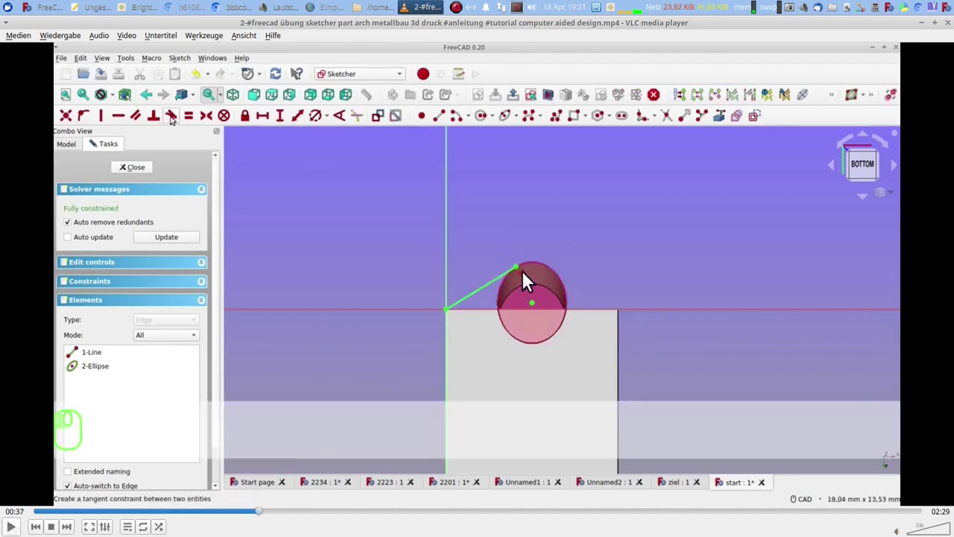
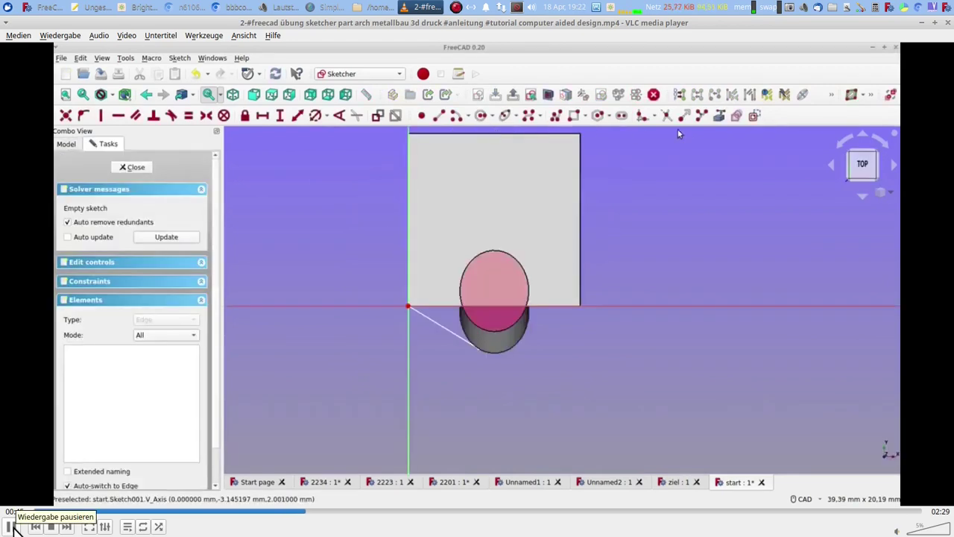
Import the section ellipse, redraw the line from the origin and pin its end to the ellipse
left_click(25, 518)
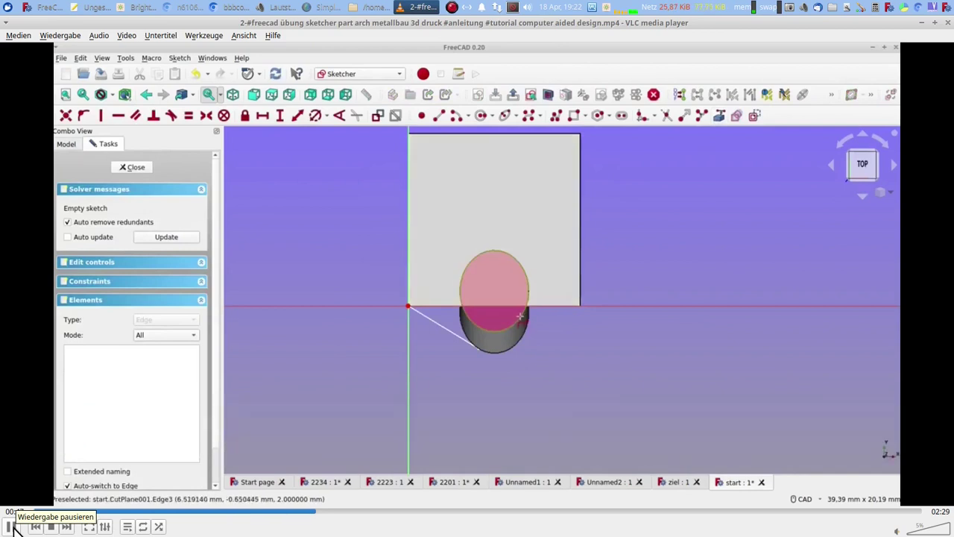
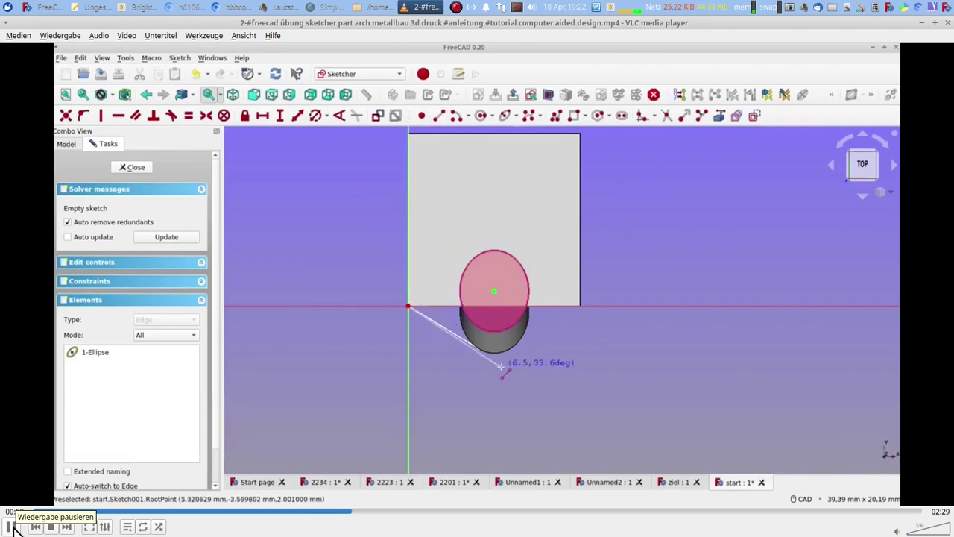
left_click(20, 518)
right_click(20, 518)
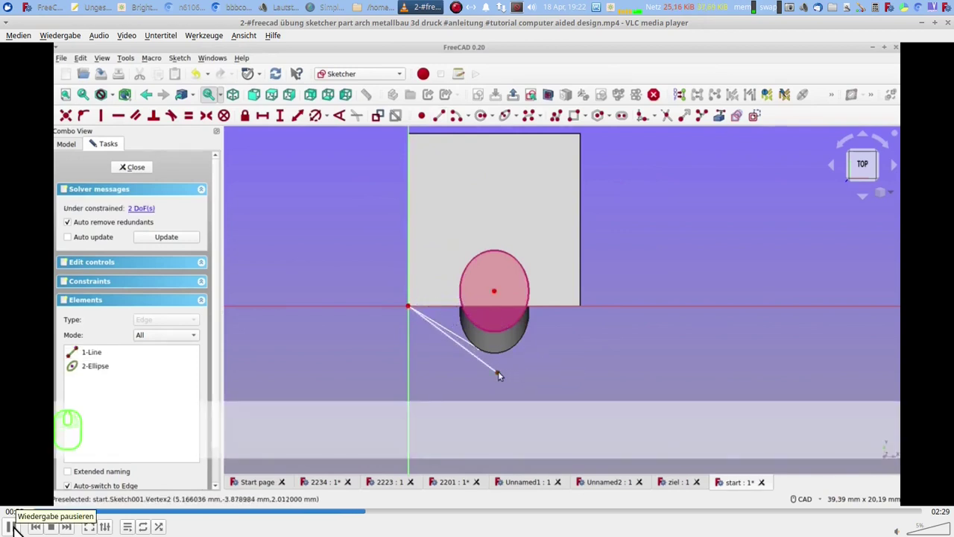
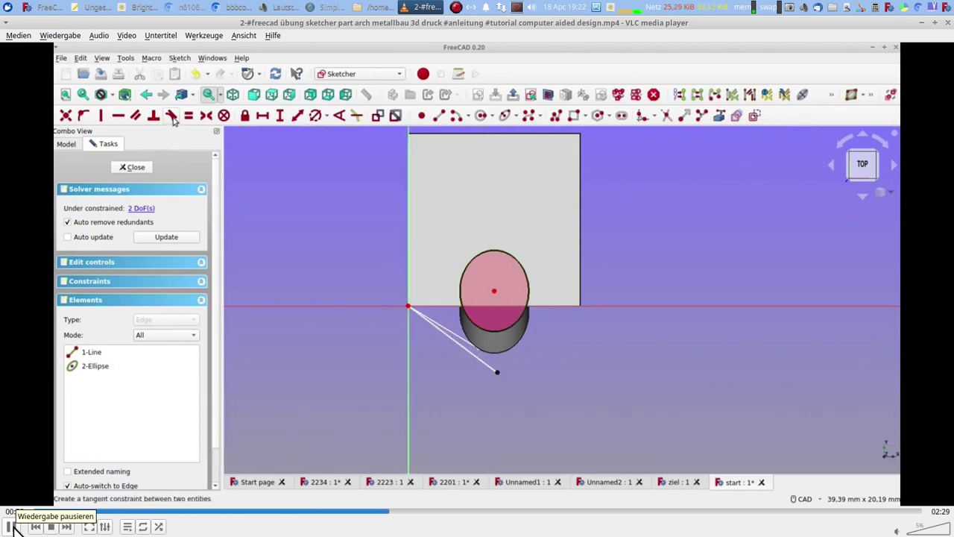
left_click(20, 518)
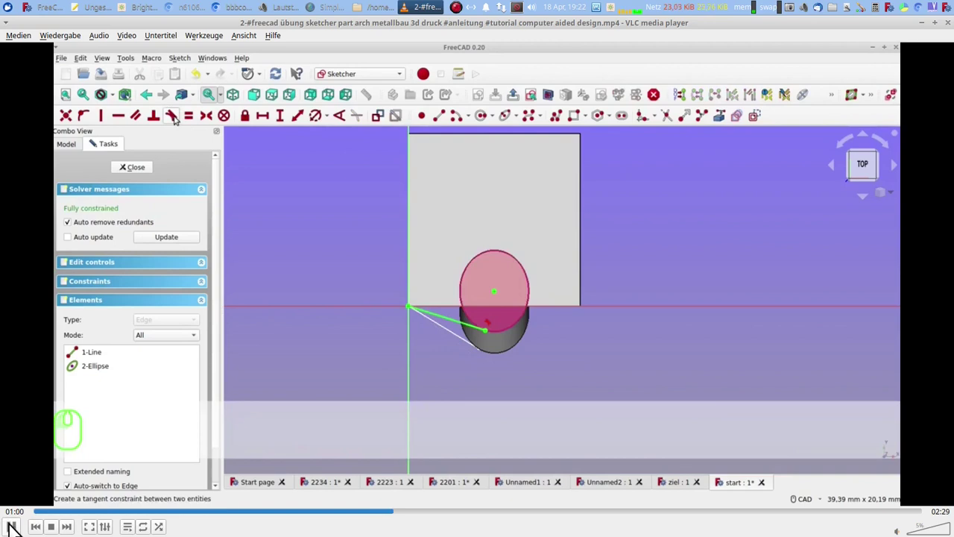
Close the sketch so Sketch001 appears in the tree with its line reaching the edge
double_click(15, 514)
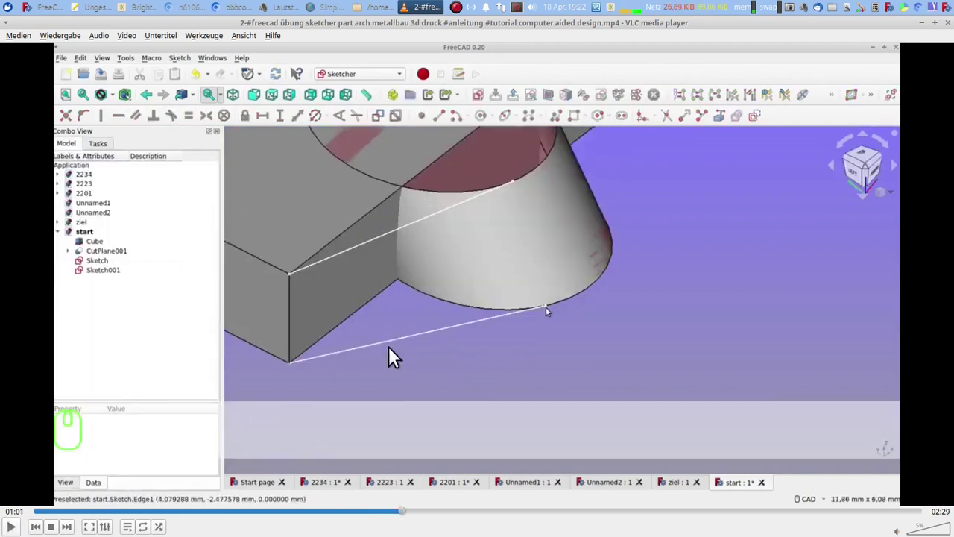
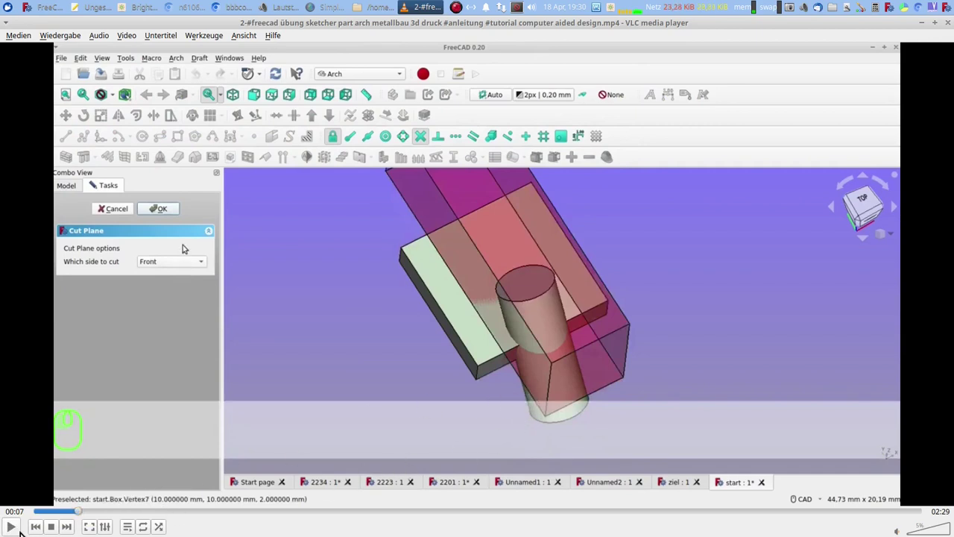
Confirm the cut plane on the cube, then select CutPlane and Cube in the model
left_click(15, 519)
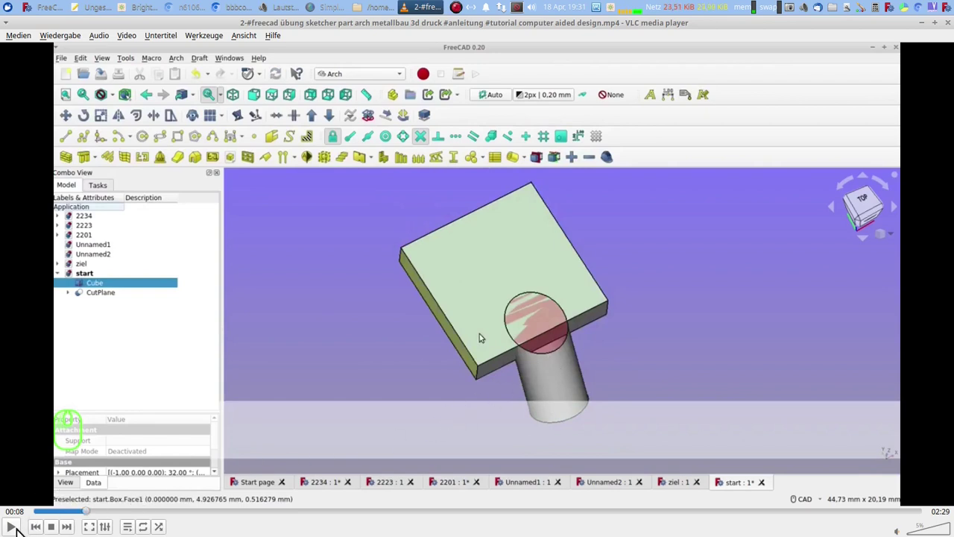
right_click(22, 519)
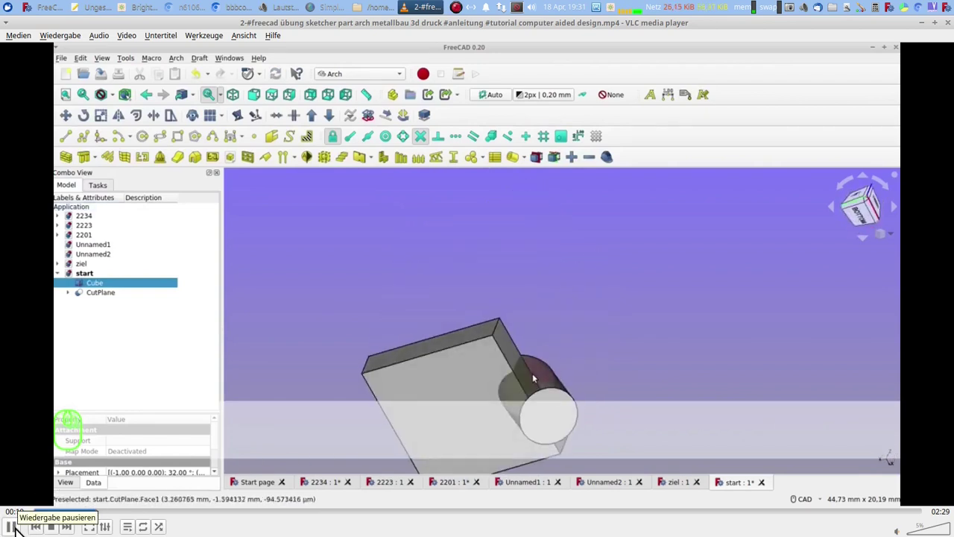
left_click(22, 519)
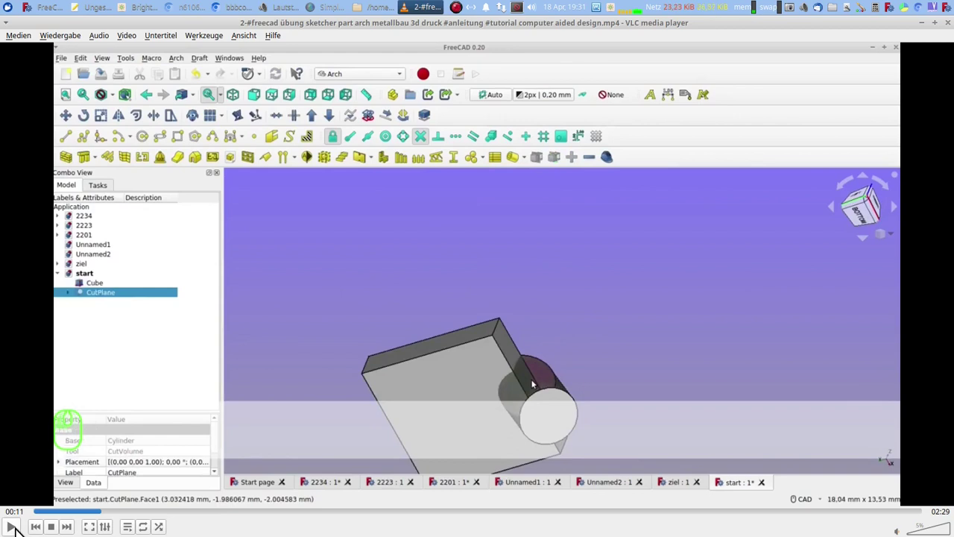
left_click(22, 519)
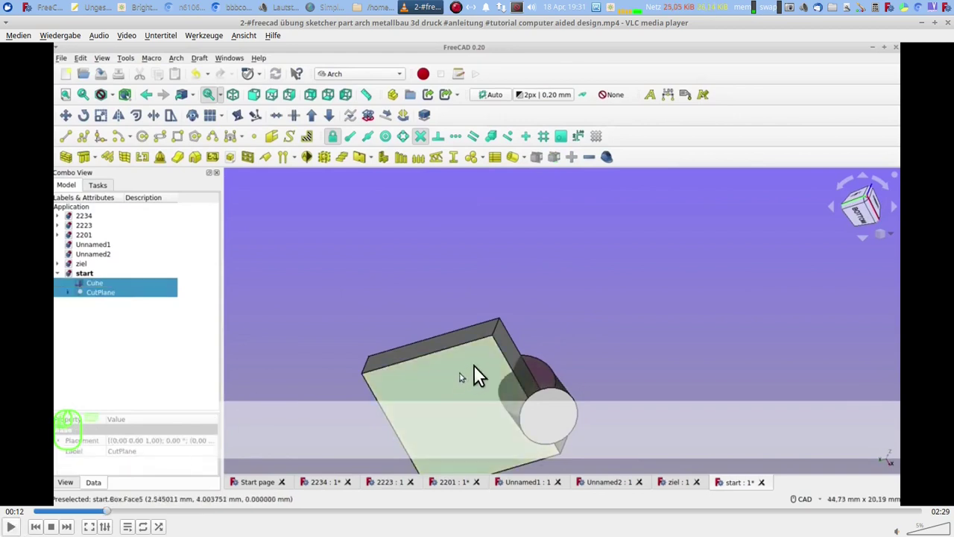
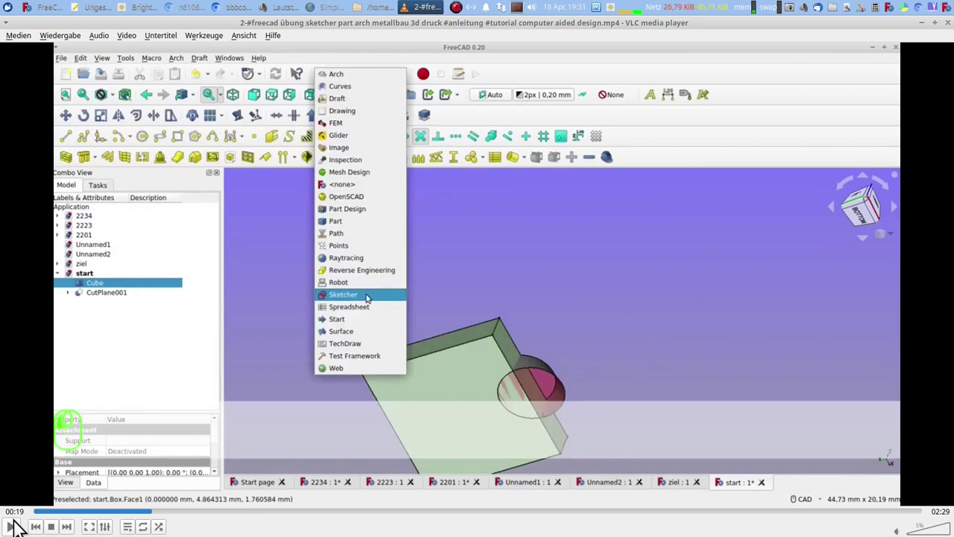
Adjust the view to show the cut slab and the cylinder from below
left_click_drag(100, 470, 128, 517)
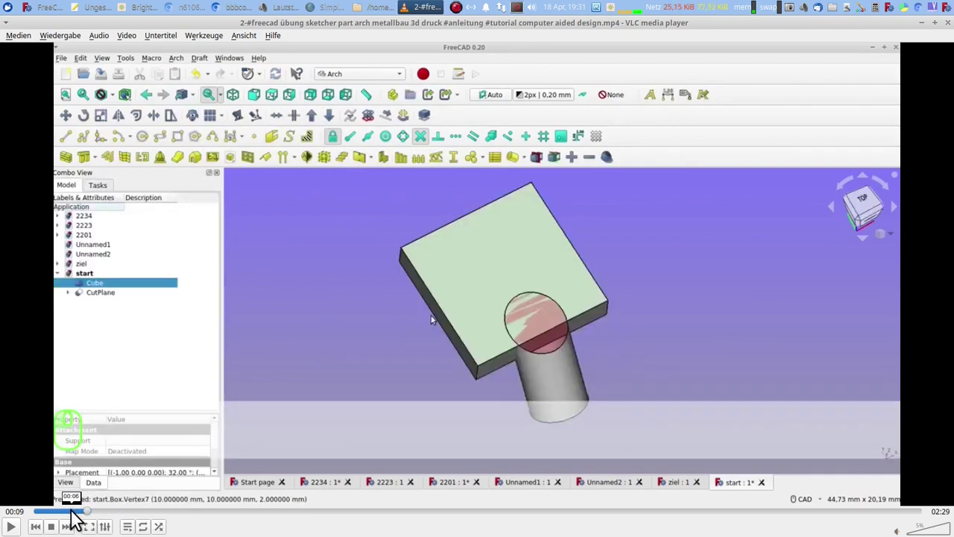
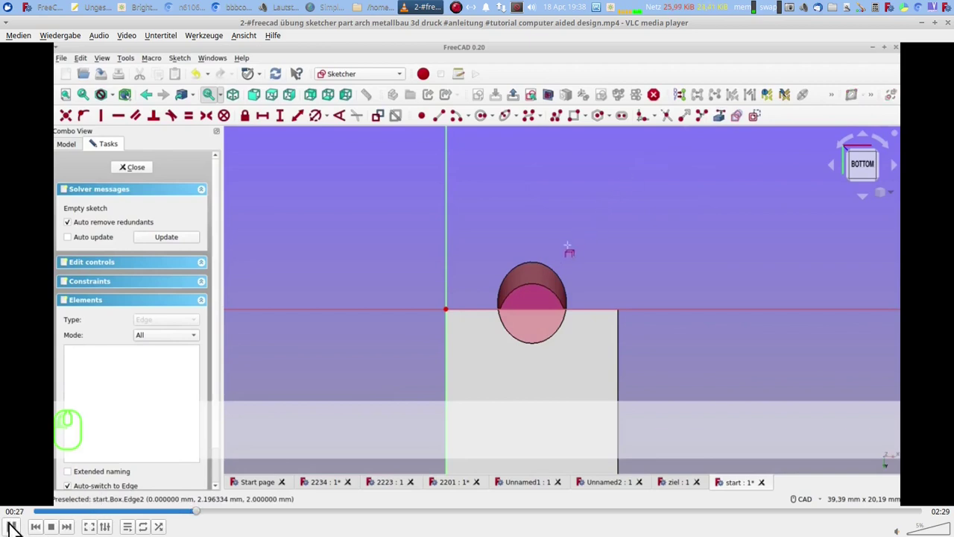
Bring the cylinder's section ellipse into the sketch as external geometry
left_click(15, 514)
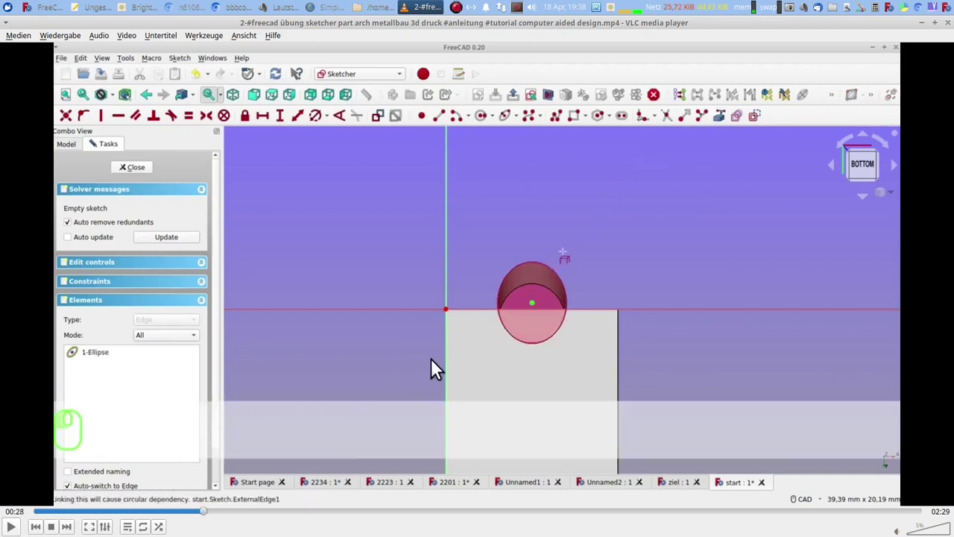
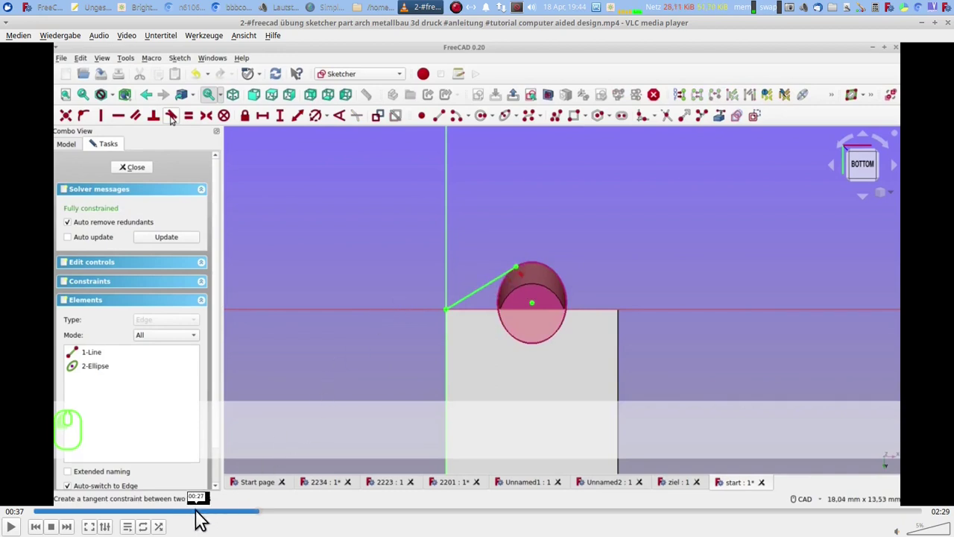
Jump the video back to the cut plane step and resume playback
left_click_drag(132, 518, 23, 515)
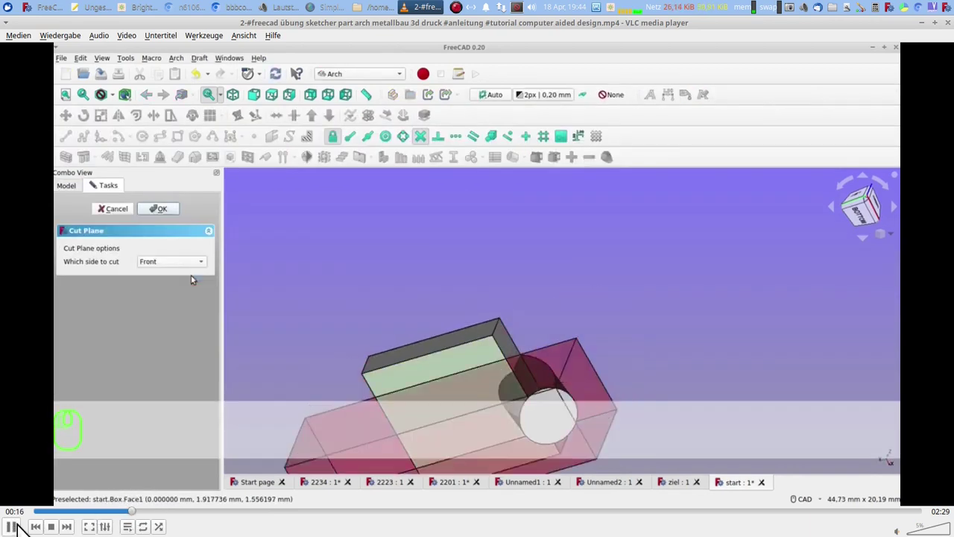
left_click(23, 515)
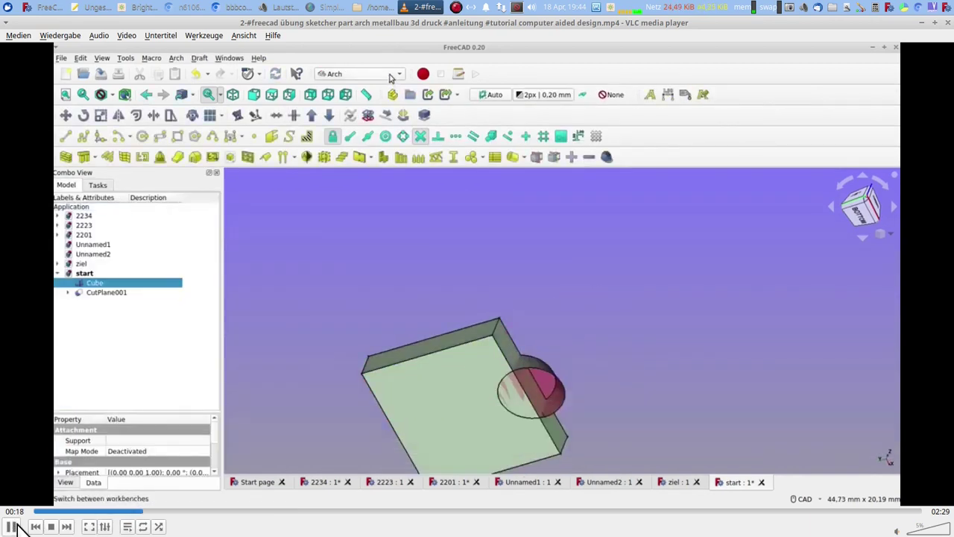
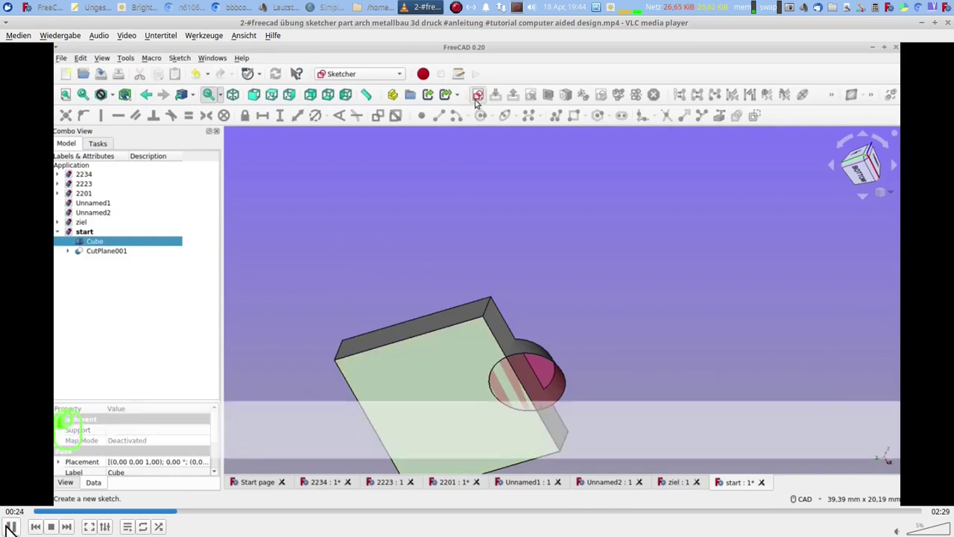
Resume playback and finish picking the ellipse as external reference geometry
left_click_drag(12, 516, 13, 516)
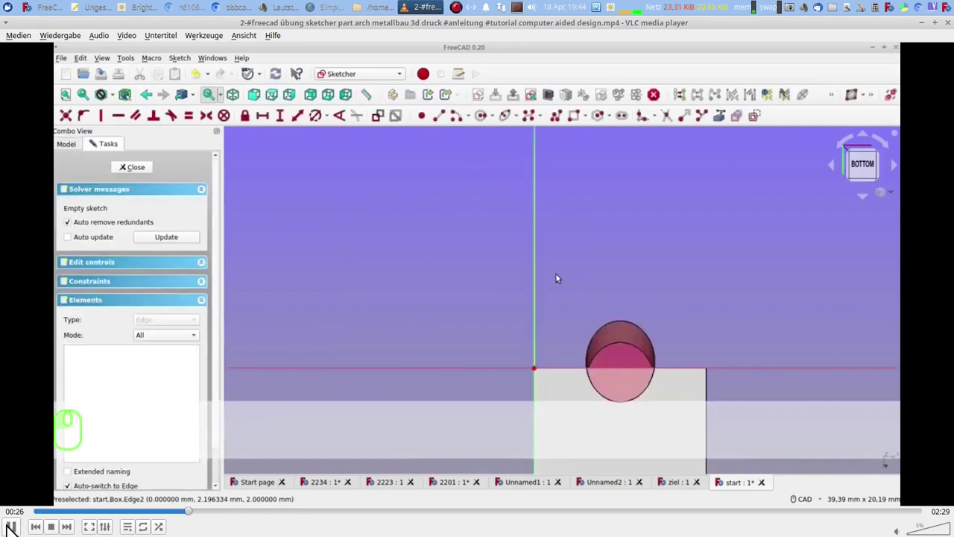
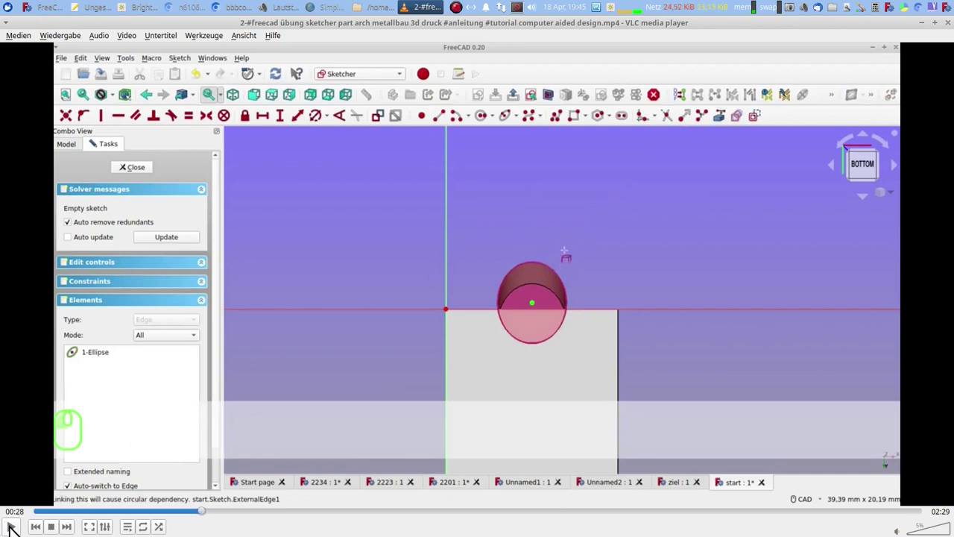
right_click(15, 518)
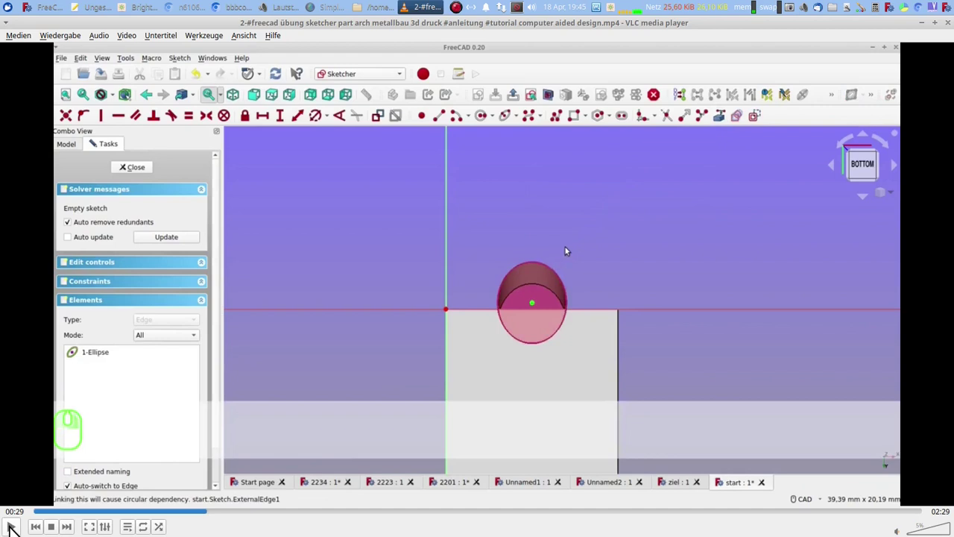
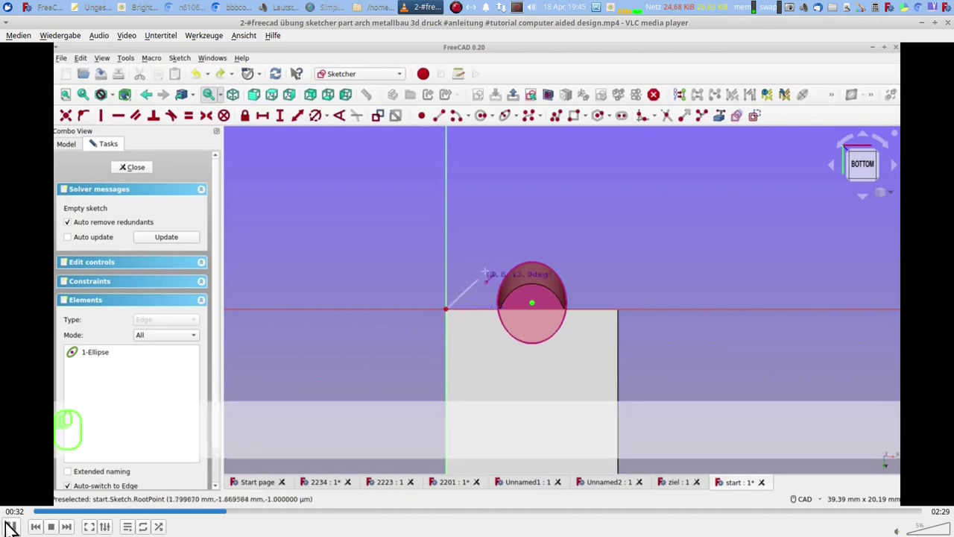
Place the line's endpoint next to the ellipse to finish it
left_click(12, 512)
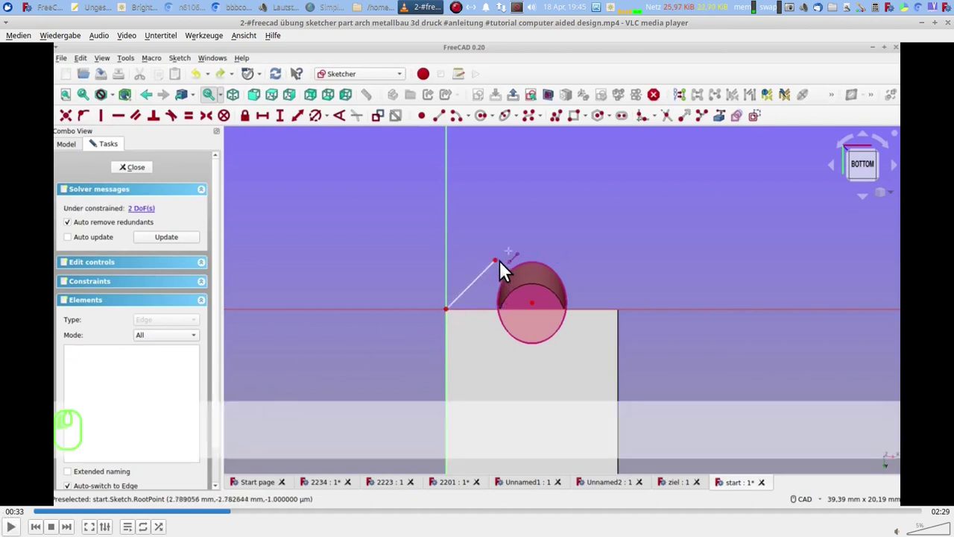
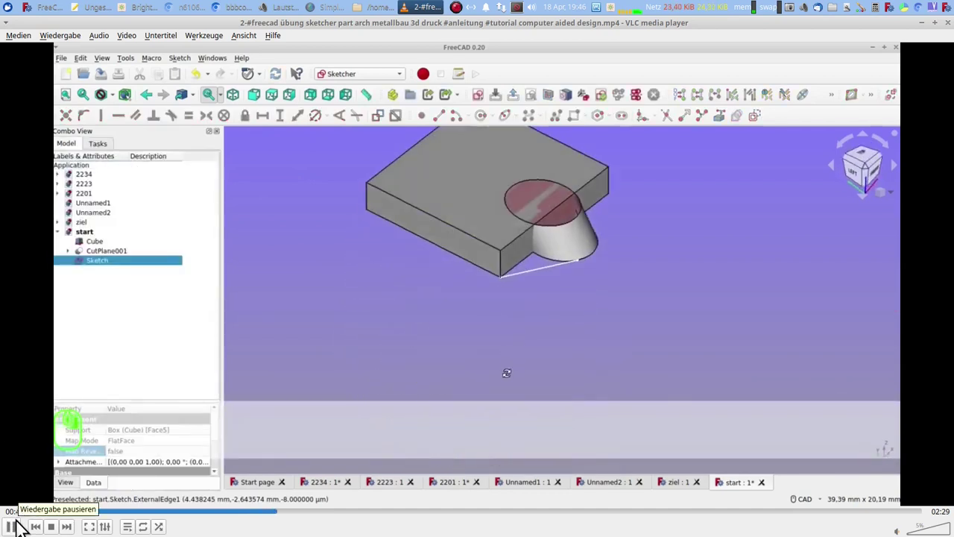
Create a new sketch on the cube's top face, attached as FlatFace
left_click(22, 509)
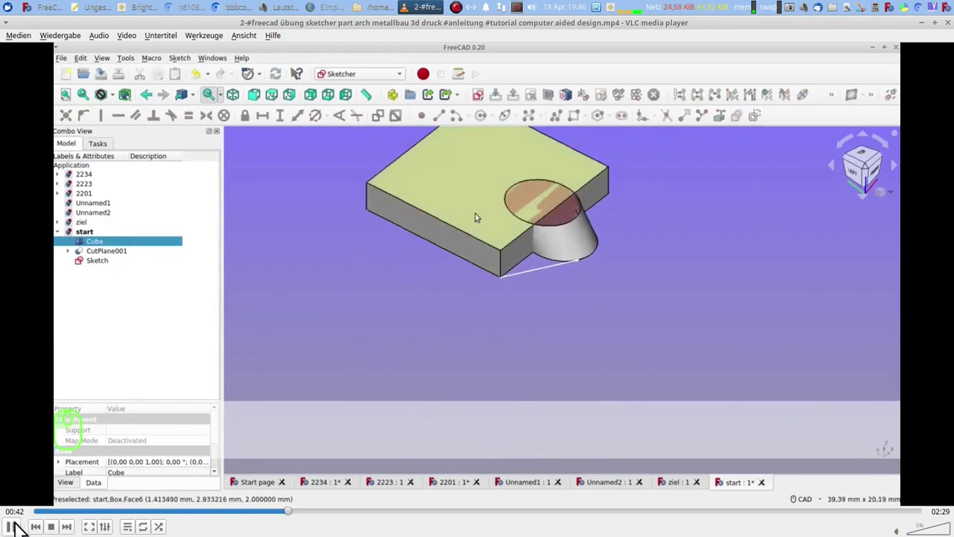
left_click(21, 513)
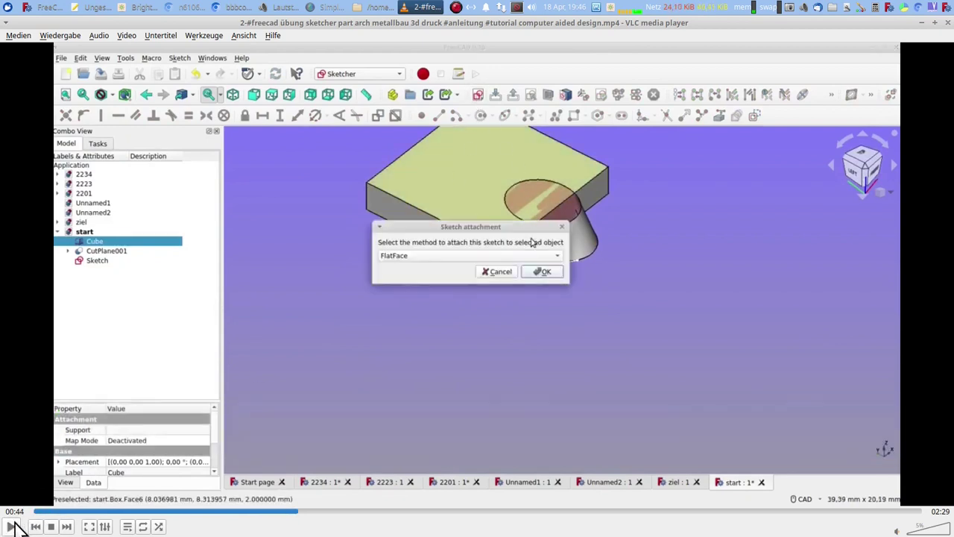
left_click(21, 513)
Import the cylinder's ellipse as reference and draw a slanted line from the origin toward it
left_click(20, 513)
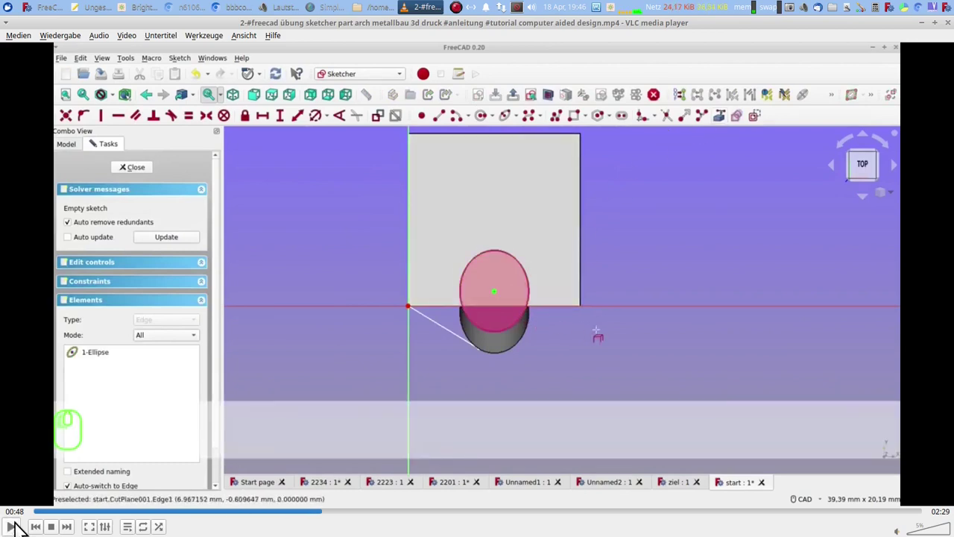
right_click(20, 513)
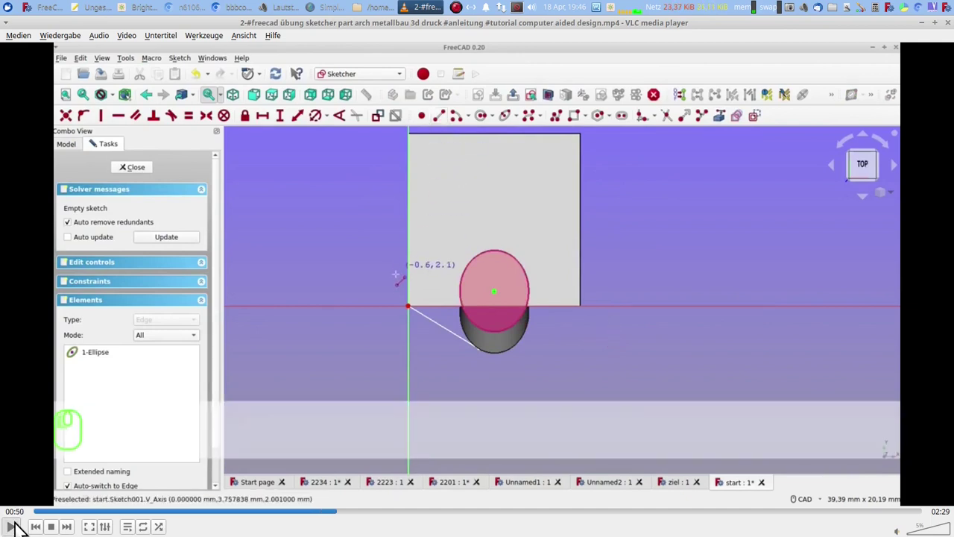
left_click(21, 512)
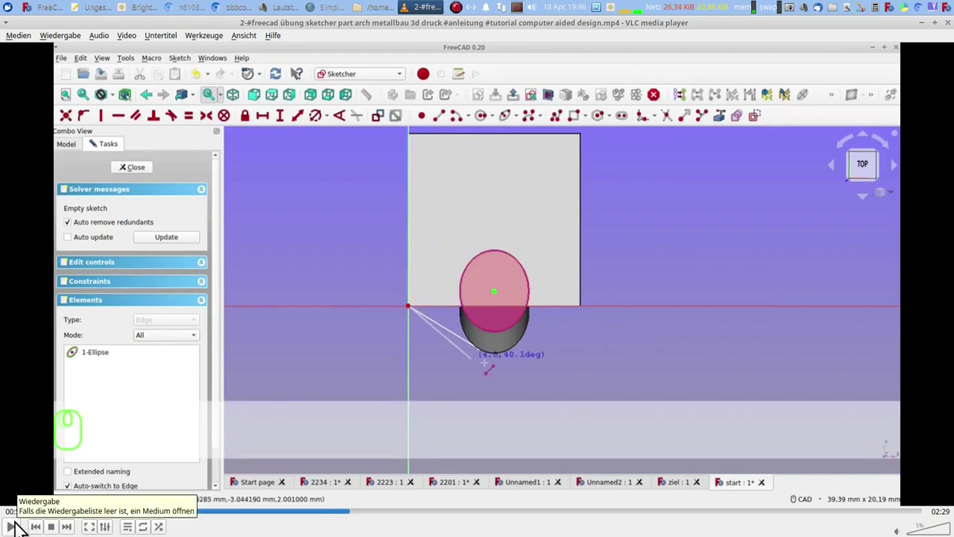
left_click(21, 512)
right_click(21, 512)
Constrain the line's free endpoint onto the ellipse so the sketch reports Fully constrained
left_click(21, 512)
left_click(21, 512)
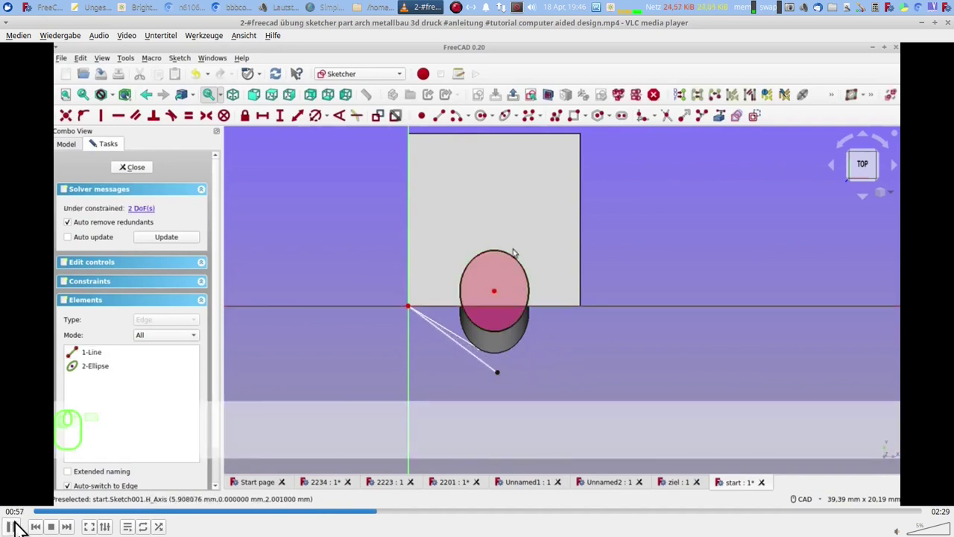
left_click(20, 512)
left_click(20, 512)
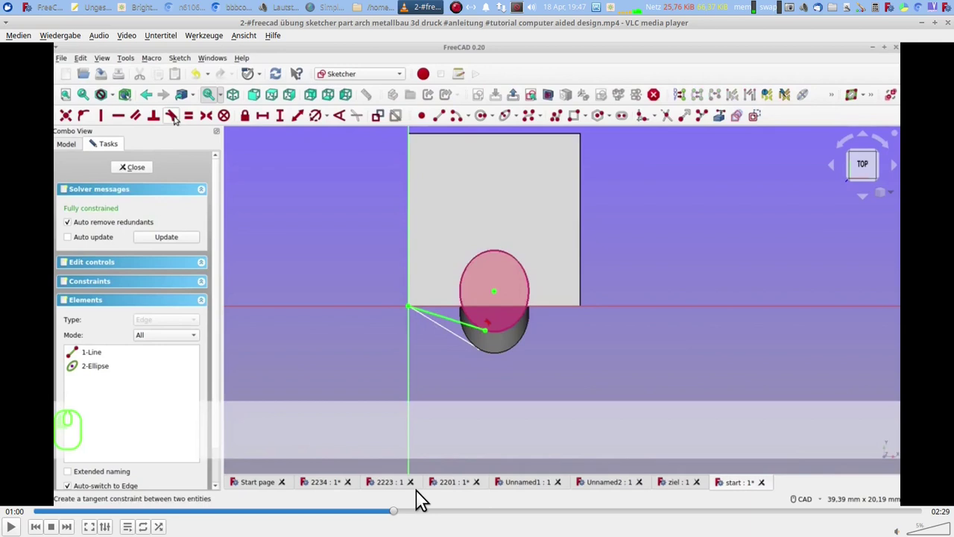
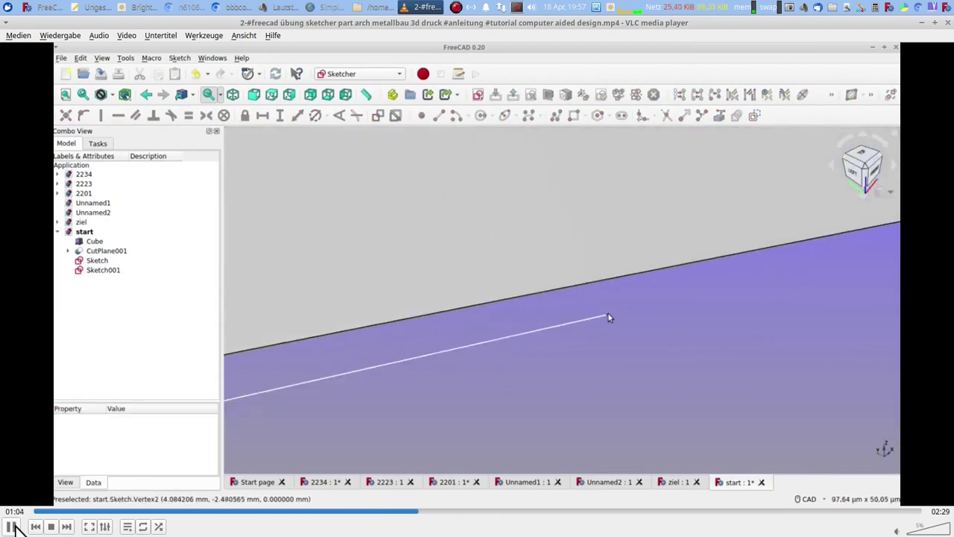
With Sketch, Sketch001 and the slab's top face selected, start a new sketch using ThreePointsPlane attachment
left_click(22, 516)
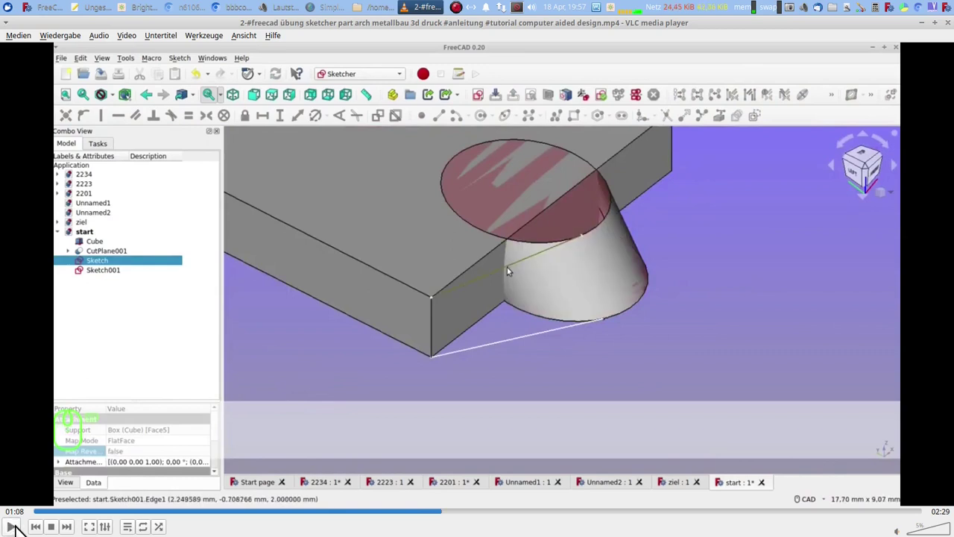
left_click(22, 517)
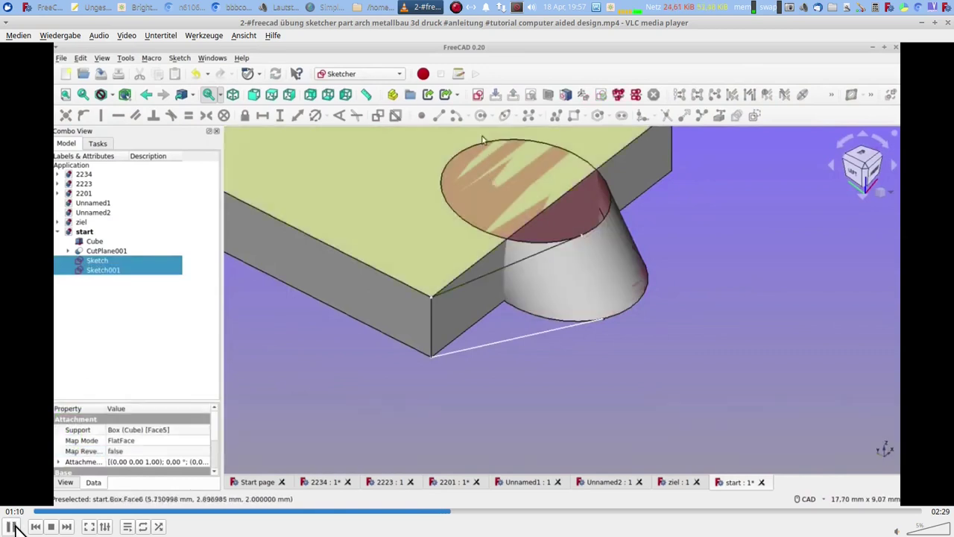
left_click(21, 517)
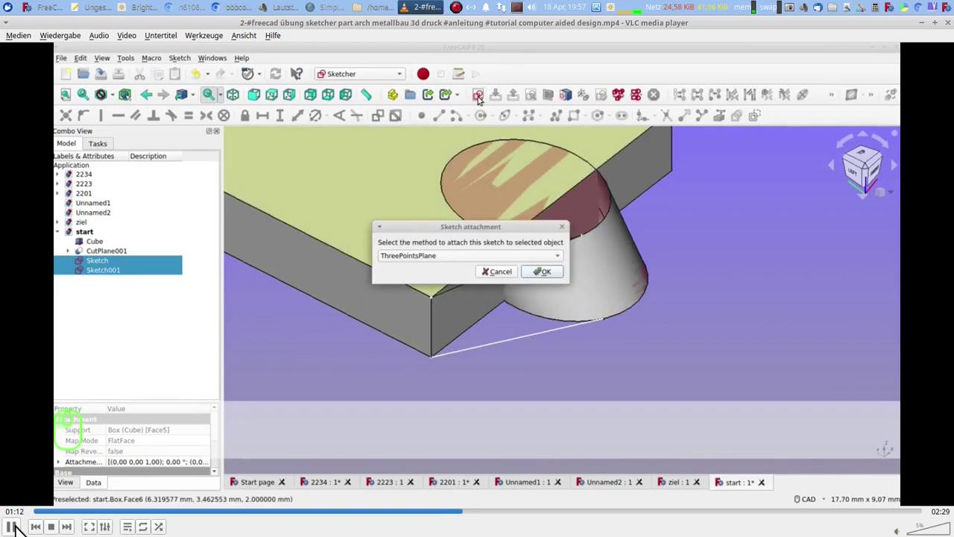
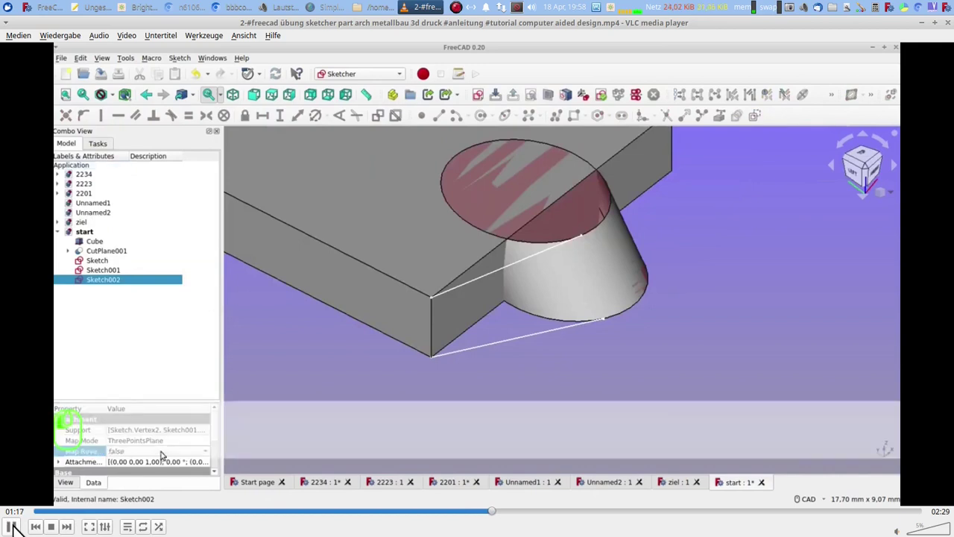
In Sketch002 reference the section edges and draw a fully constrained rectangle across slab and cone
left_click(19, 516)
left_click(19, 516)
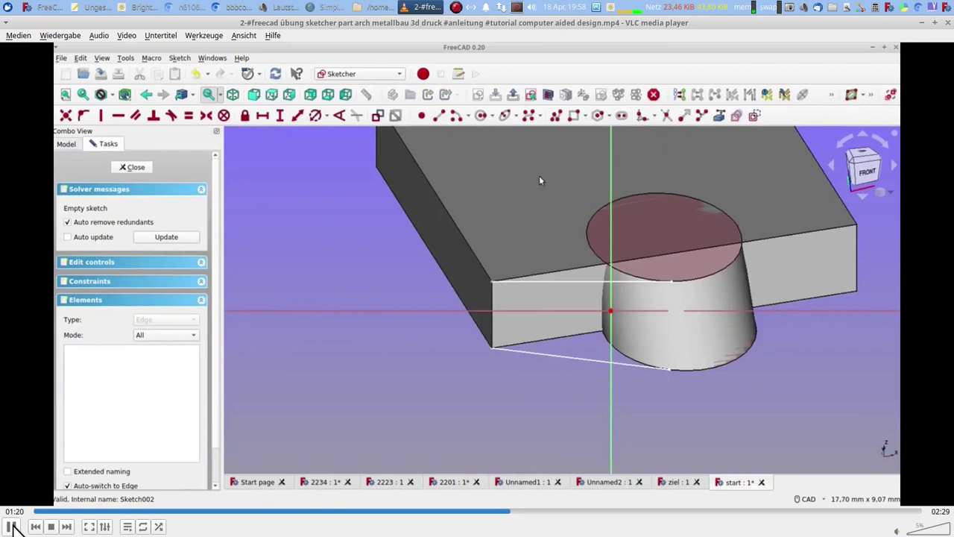
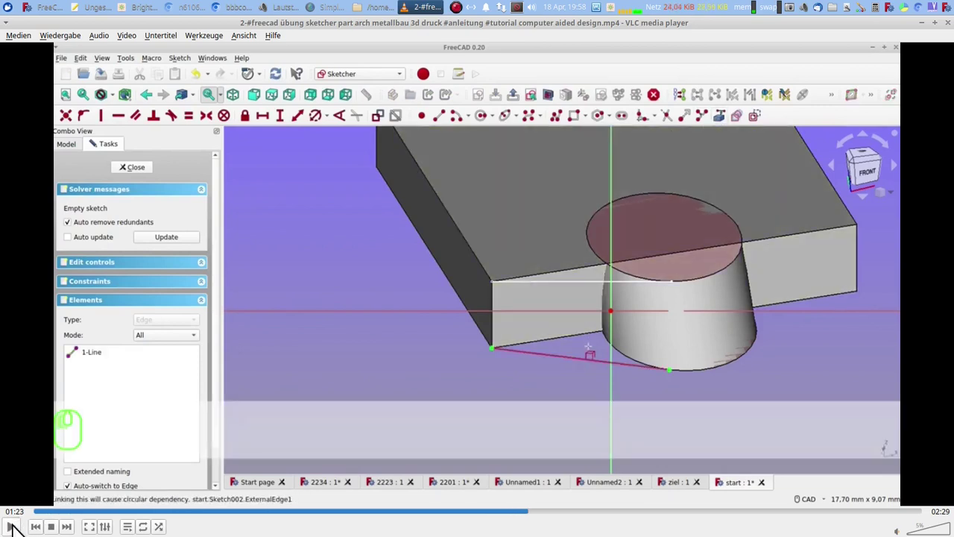
left_click(18, 515)
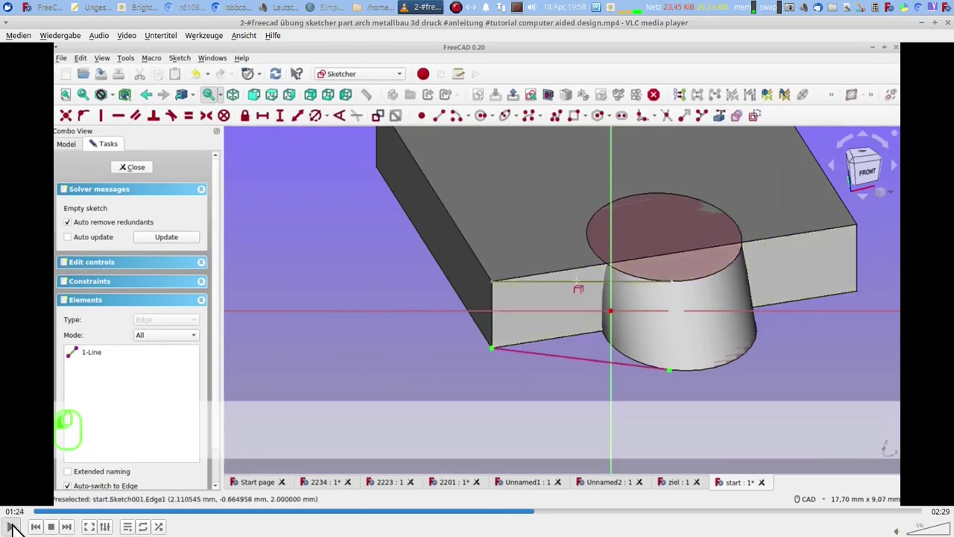
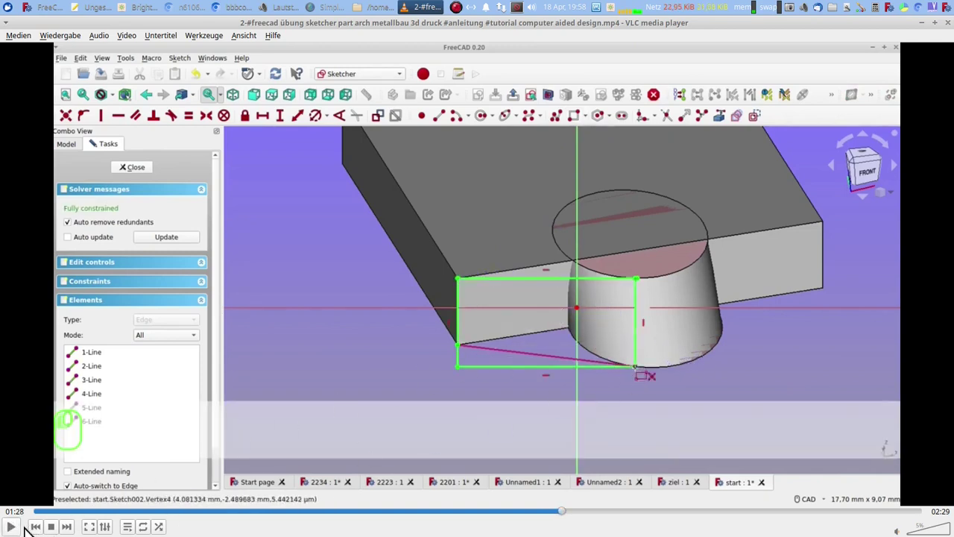
left_click(19, 515)
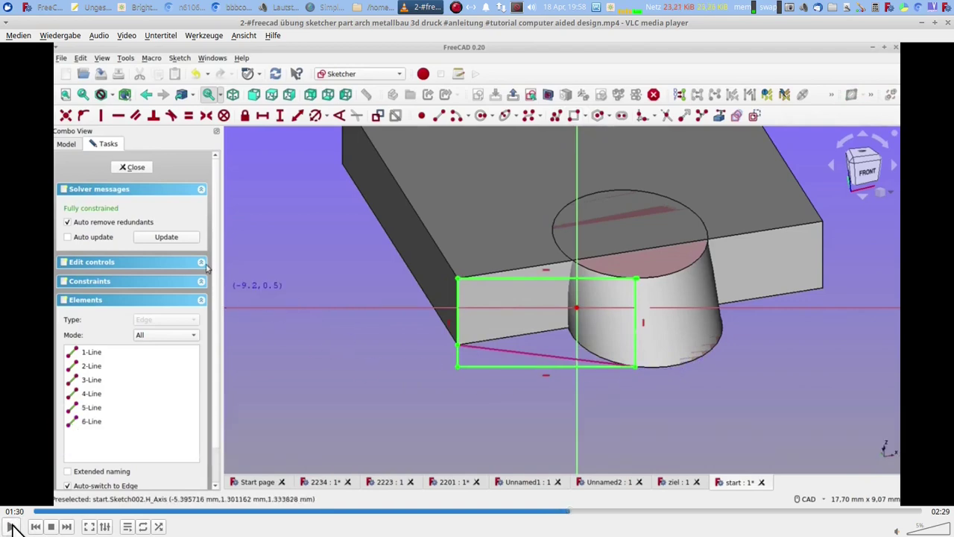